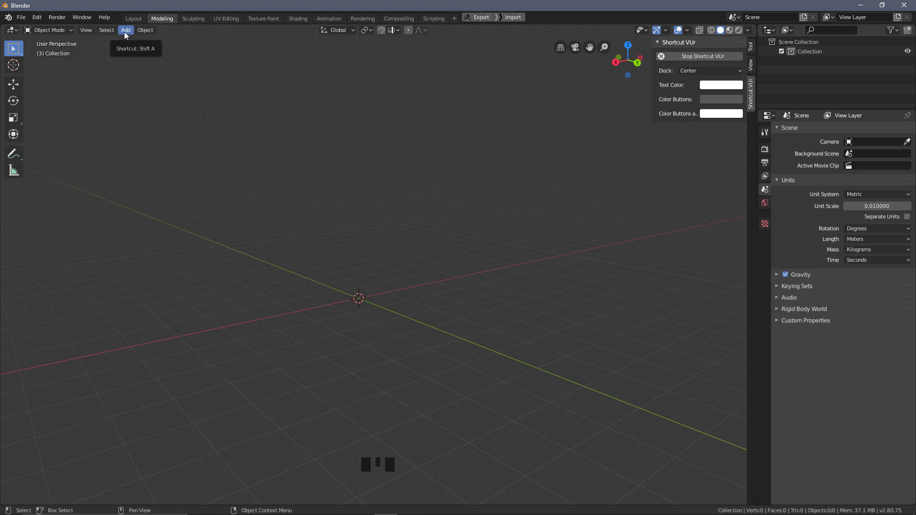
Add a cube to the empty scene, then delete it again with X.
drag(128, 35, 141, 43)
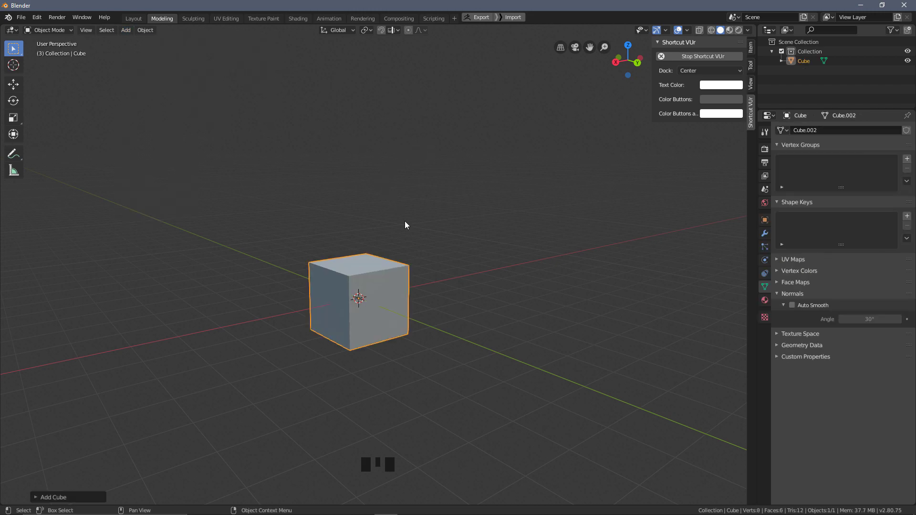
drag(529, 271, 524, 194)
key(x)
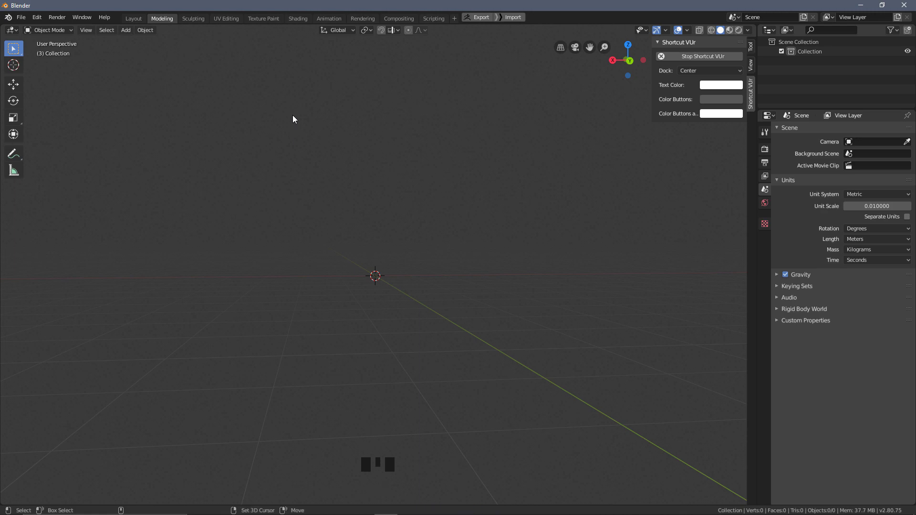
Add a Mesh > Cube at the origin via Shift+A, dismissing the repeated add menus afterwards.
key(shift+a)
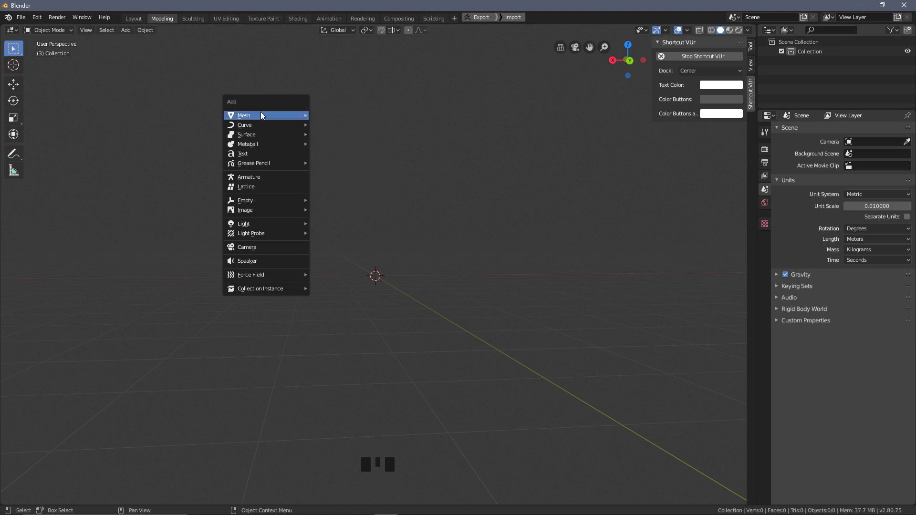
drag(480, 240, 492, 196)
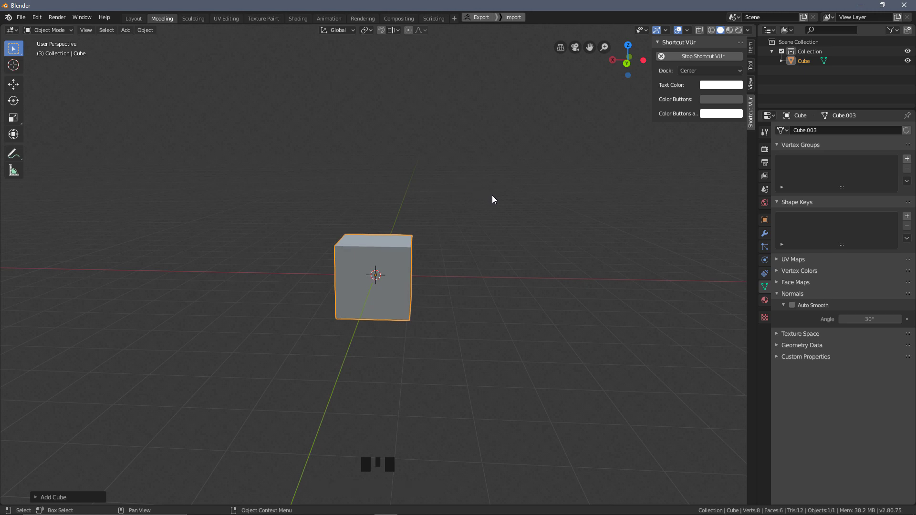
key(shift+a)
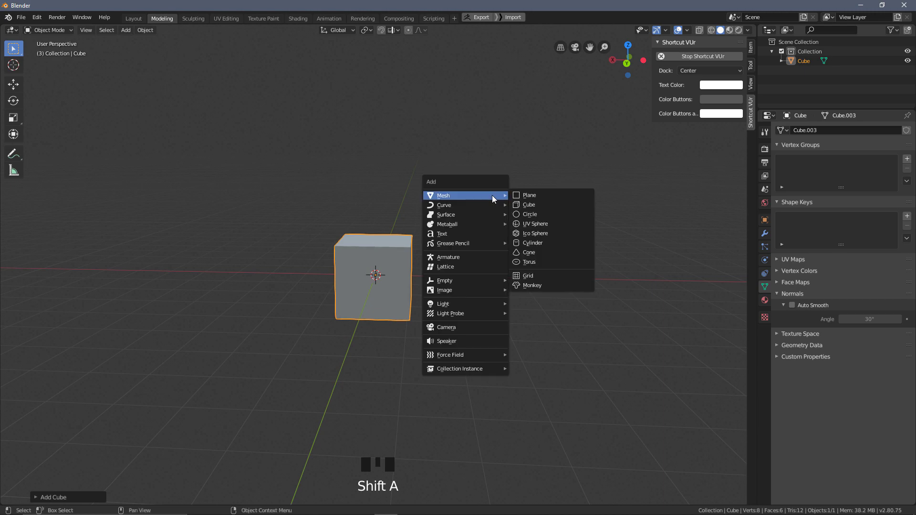
key(ctrl+z)
key(shift+a)
key(ctrl+z)
key(shift+a)
key(ctrl+z)
drag(462, 137, 463, 136)
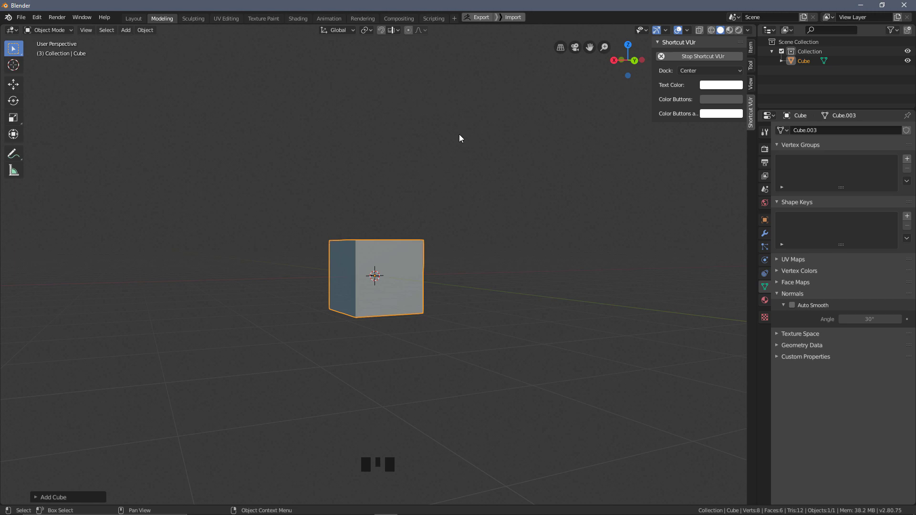
Select the cube, orbit to its front and toggle the N sidebar off.
click(421, 194)
click(408, 255)
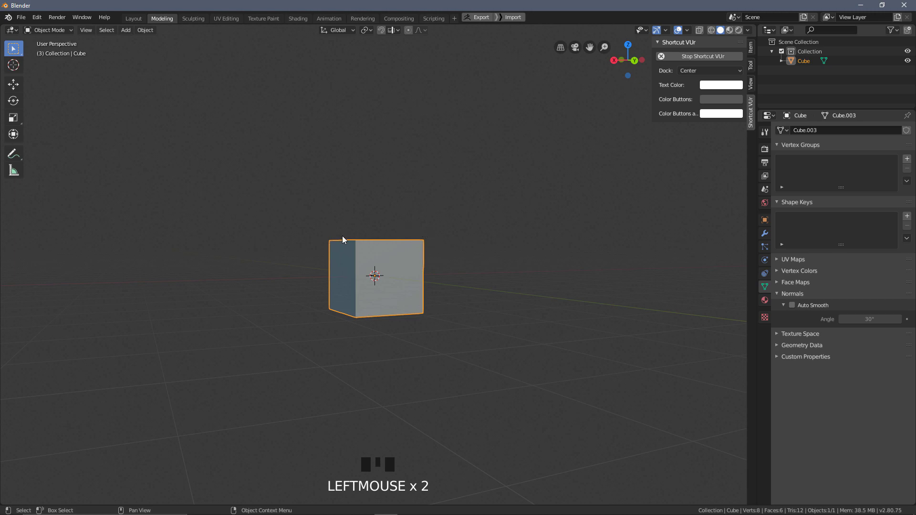
click(480, 235)
click(367, 280)
drag(509, 184, 739, 64)
key(n)
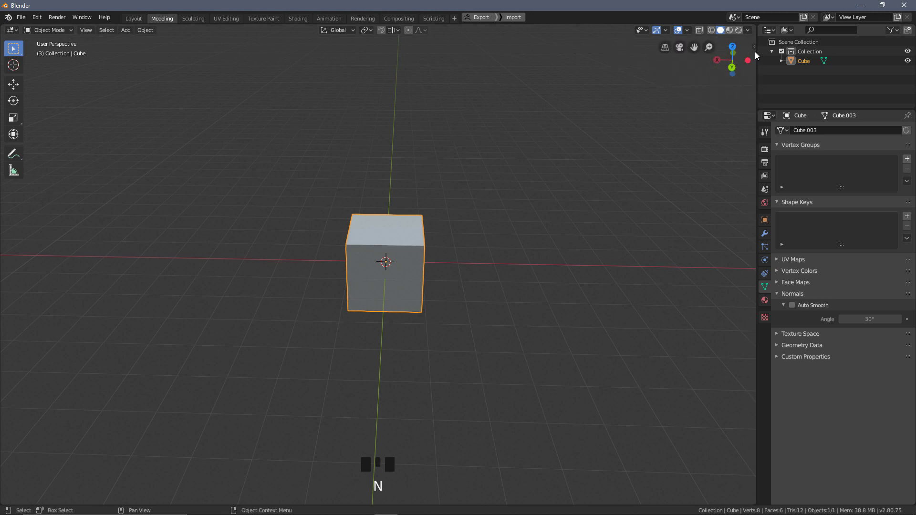
drag(757, 53, 726, 104)
Toggle the N sidebar a few times, leaving it shown with the cube's Transform values visible.
key(n)
key(n)
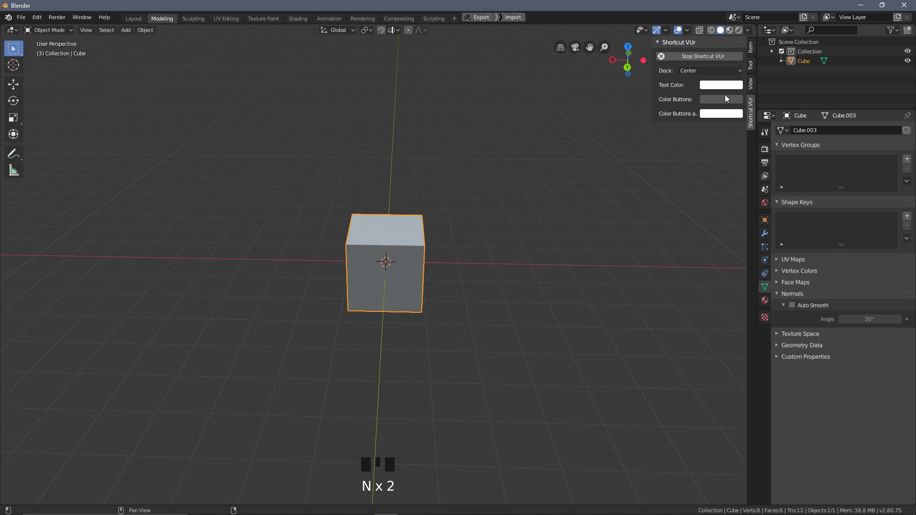
key(n)
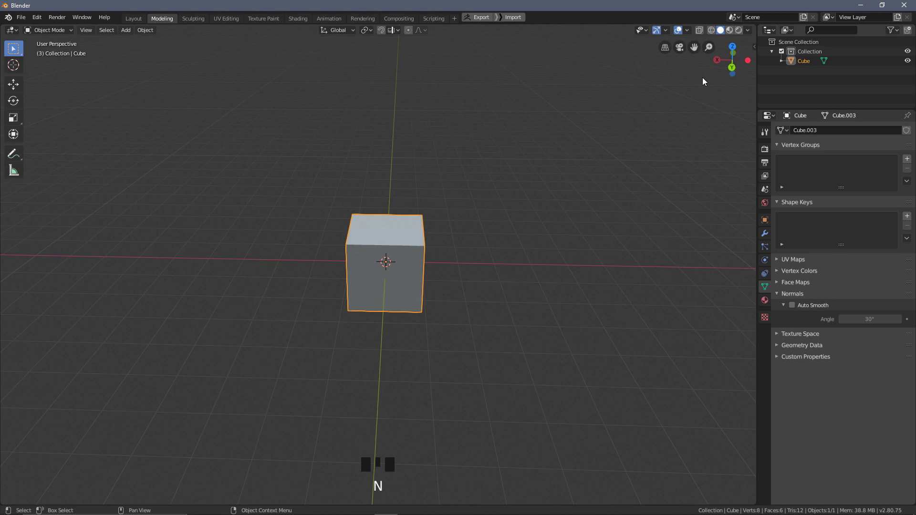
drag(496, 232, 456, 280)
scroll(down, 3)
scroll(up, 3)
key(n)
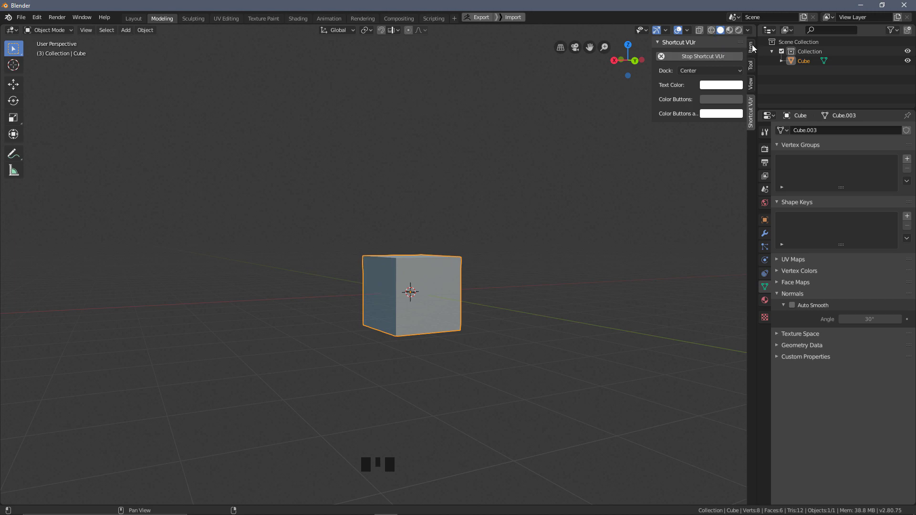
Show the Item tab with location 0 m, rotation 0° and scale 1, then orbit the view.
click(756, 49)
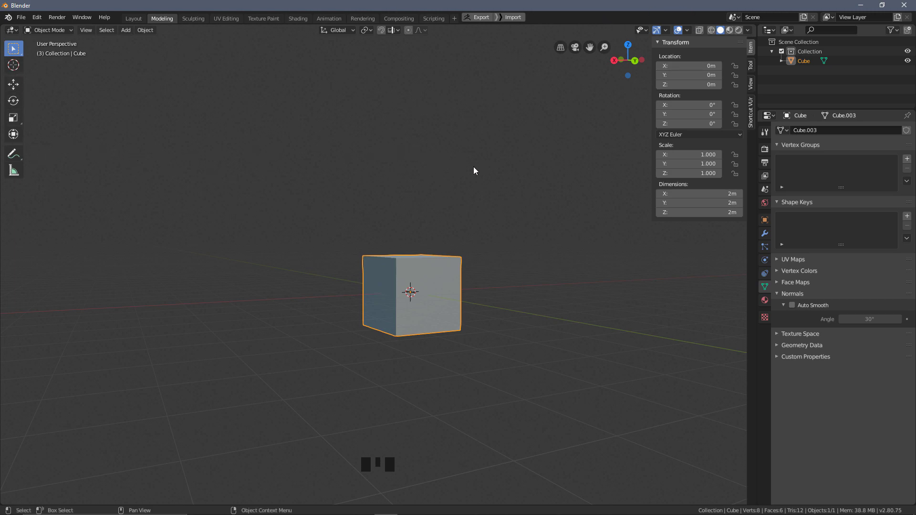
middle_click(482, 167)
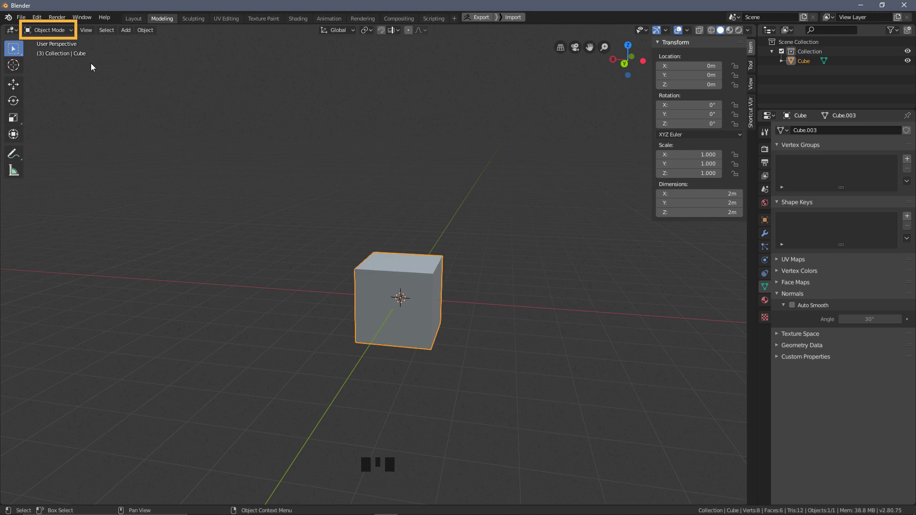
Toggle the cube into Edit Mode and back with Tab, then clear the selection.
key(Tab)
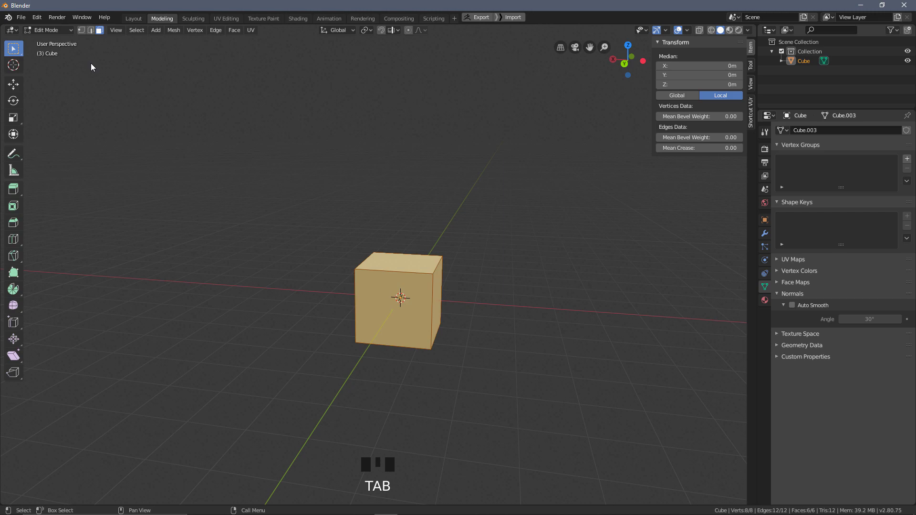
key(Tab)
drag(73, 33, 201, 101)
click(200, 101)
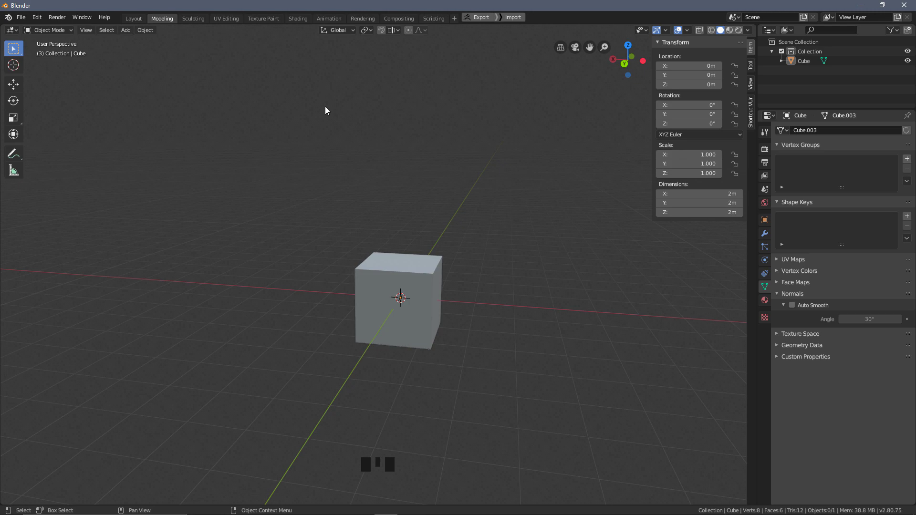
Toggle between Edit and Object Mode several times, ending in Object Mode.
key(Tab)
key(Tab)
key(Tab)
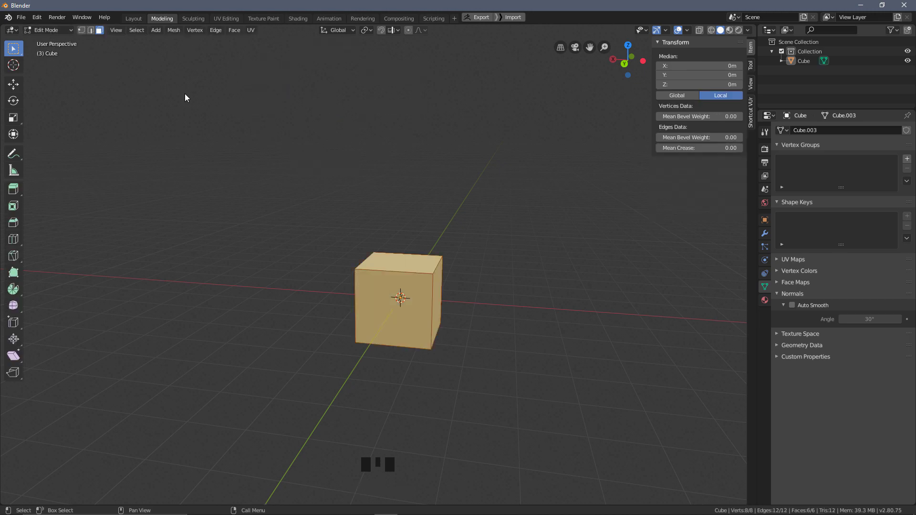
key(Tab)
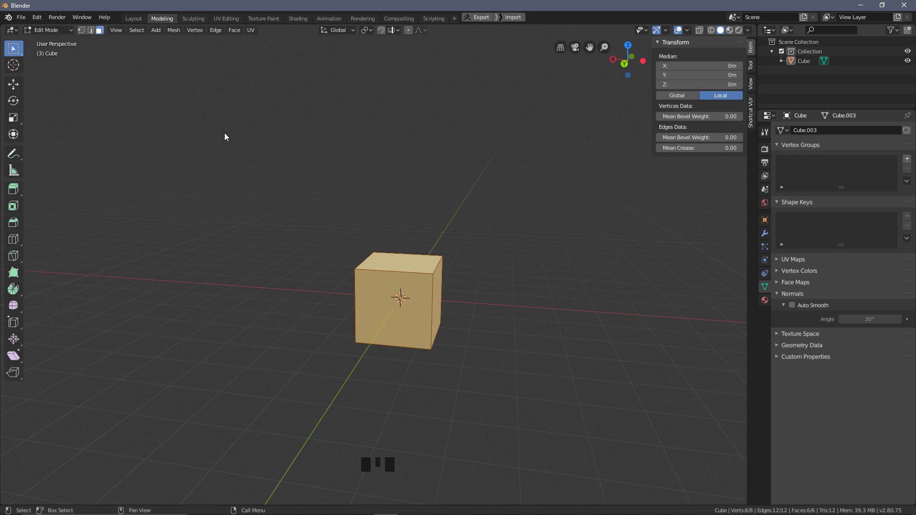
key(Tab)
click(438, 298)
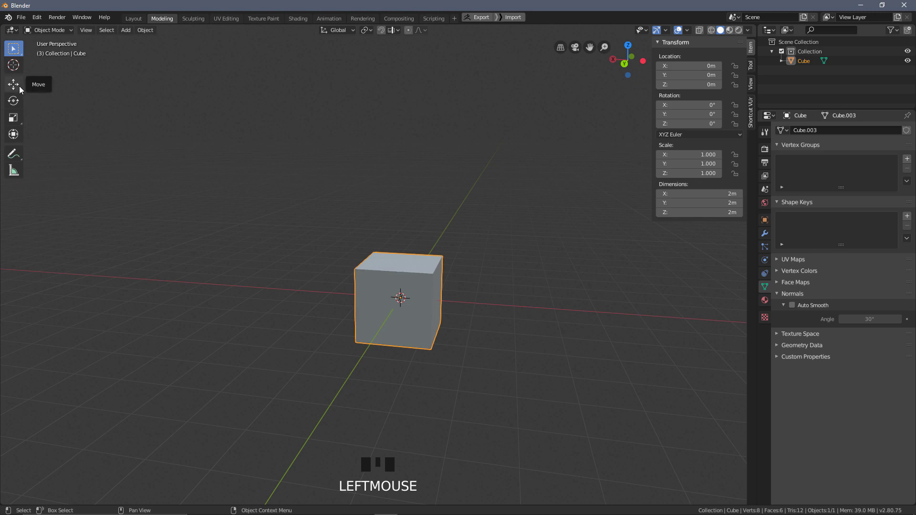
click(23, 90)
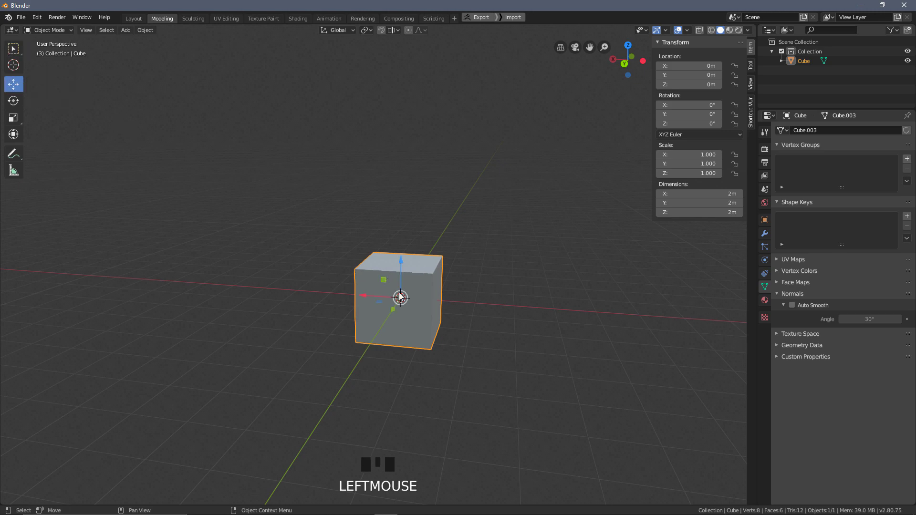
drag(407, 303, 462, 252)
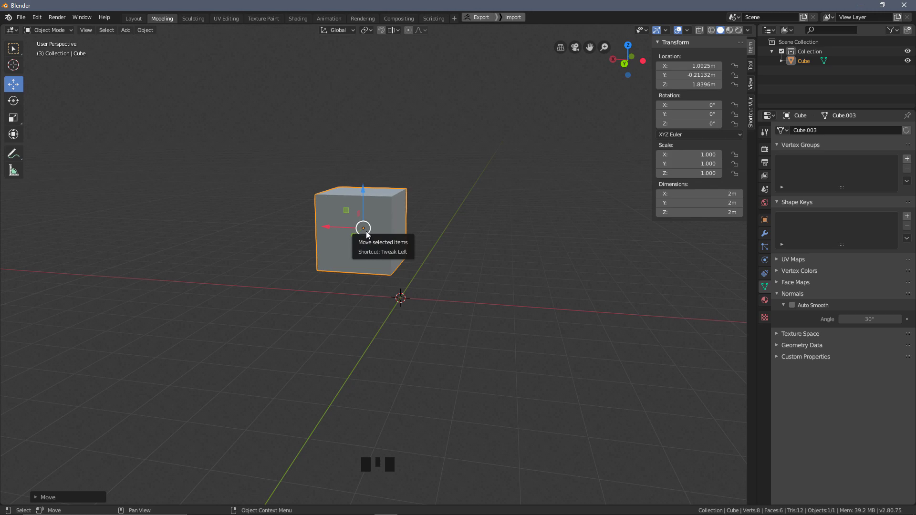
drag(369, 235, 502, 222)
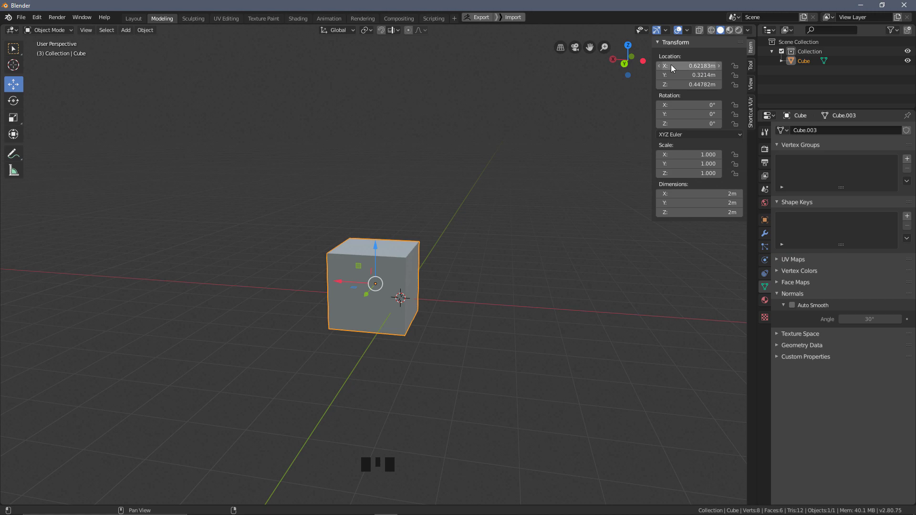
click(705, 68)
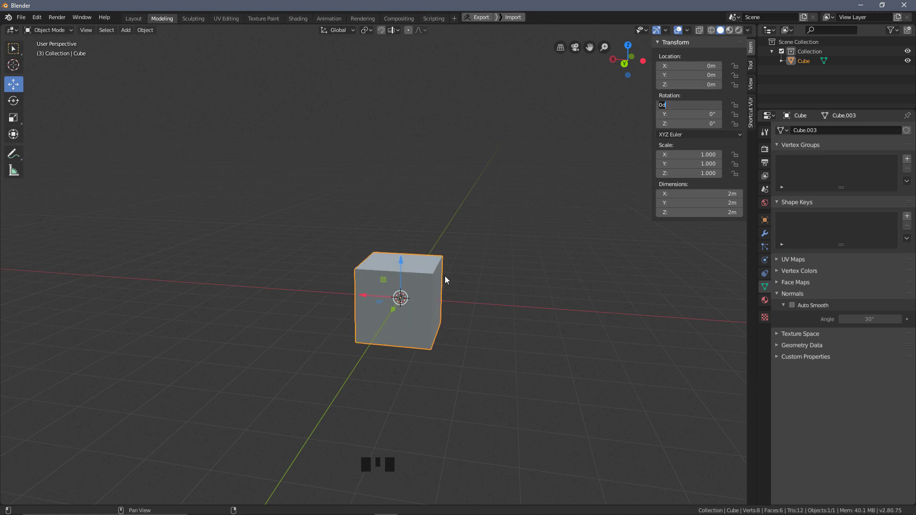
click(422, 262)
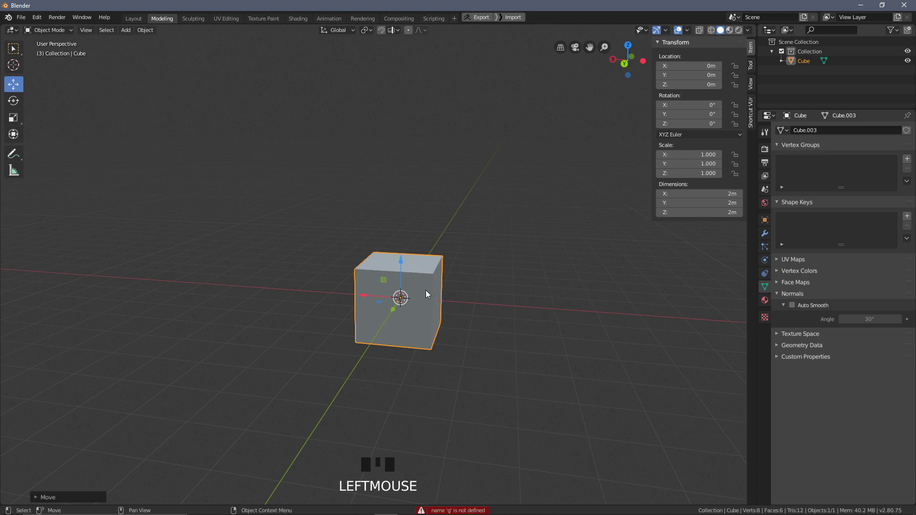
click(14, 55)
click(360, 193)
click(595, 388)
drag(261, 150, 291, 175)
click(574, 284)
key(ctrl+z)
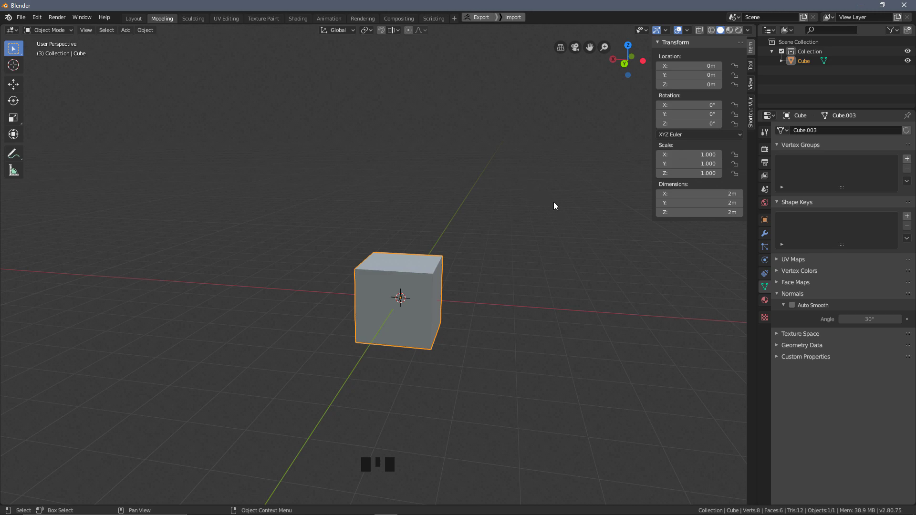
key(g)
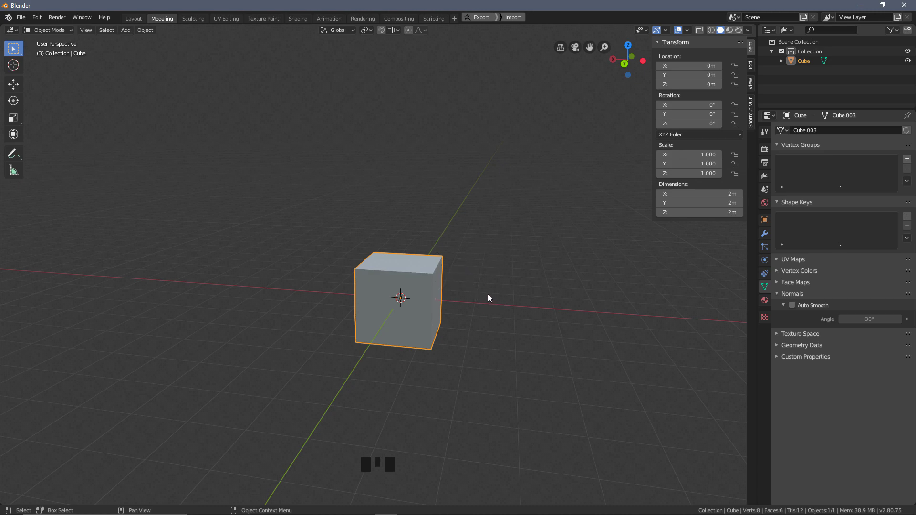
key(g)
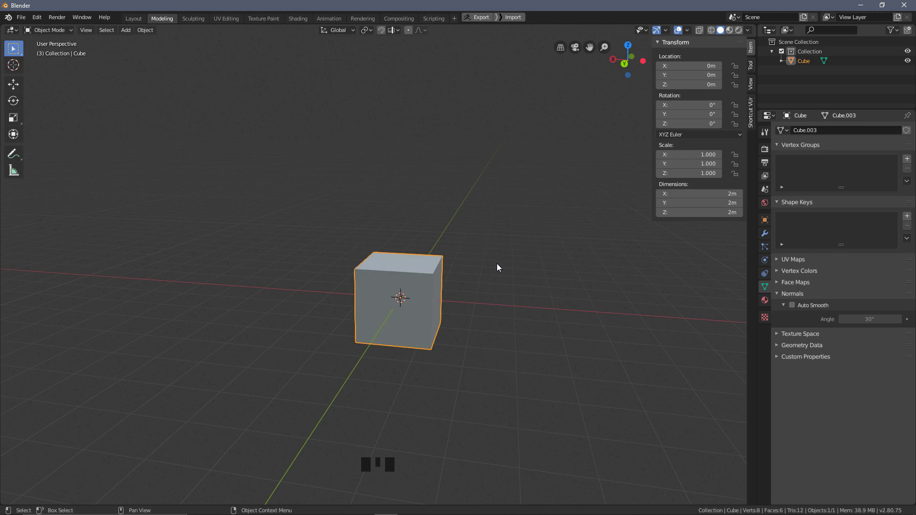
key(g)
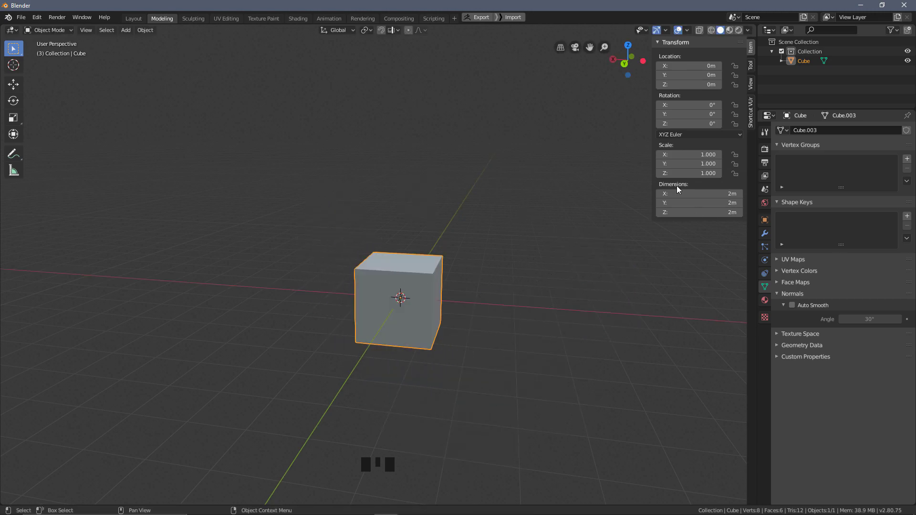
drag(488, 258, 131, 41)
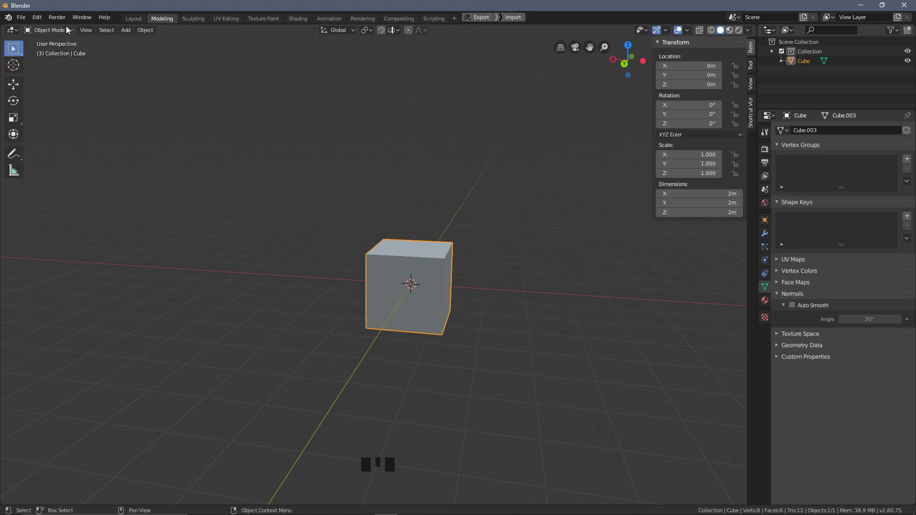
drag(515, 255, 519, 259)
drag(507, 253, 497, 261)
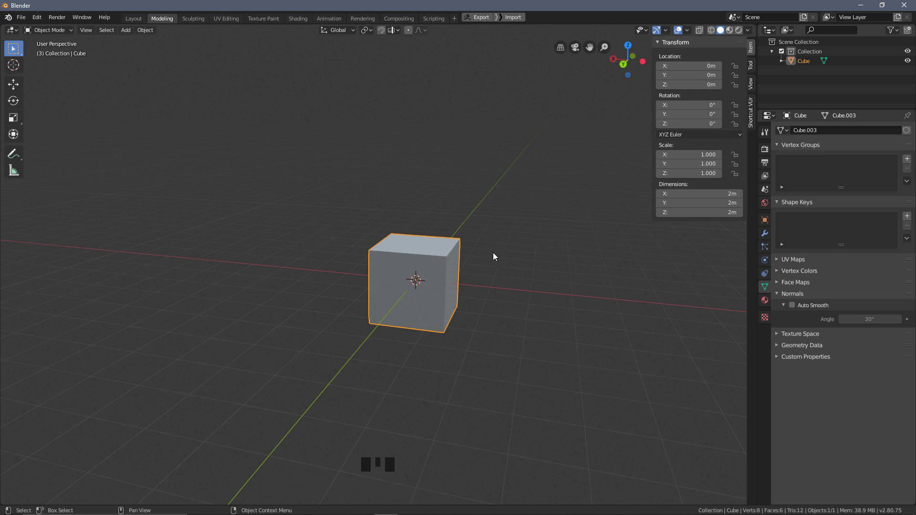
drag(499, 258, 465, 184)
key(r)
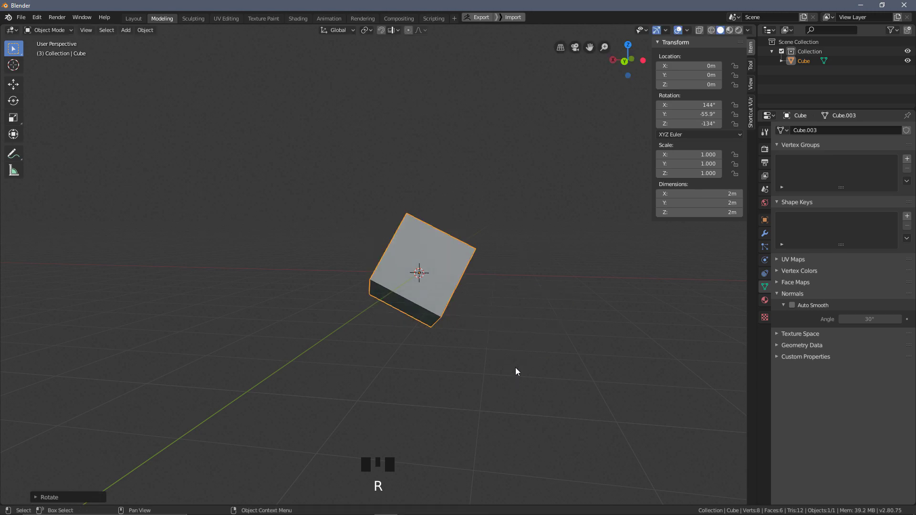
key(s)
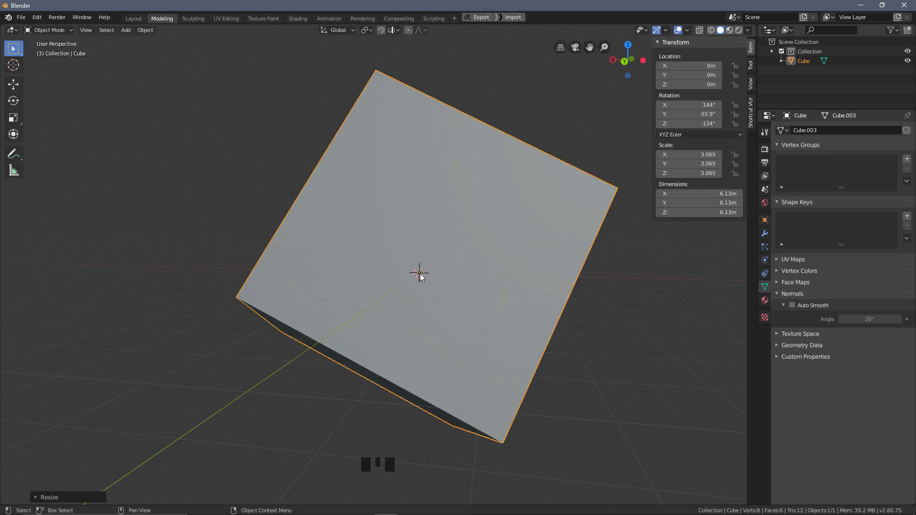
key(ctrl+z)
key(ctrl+z)
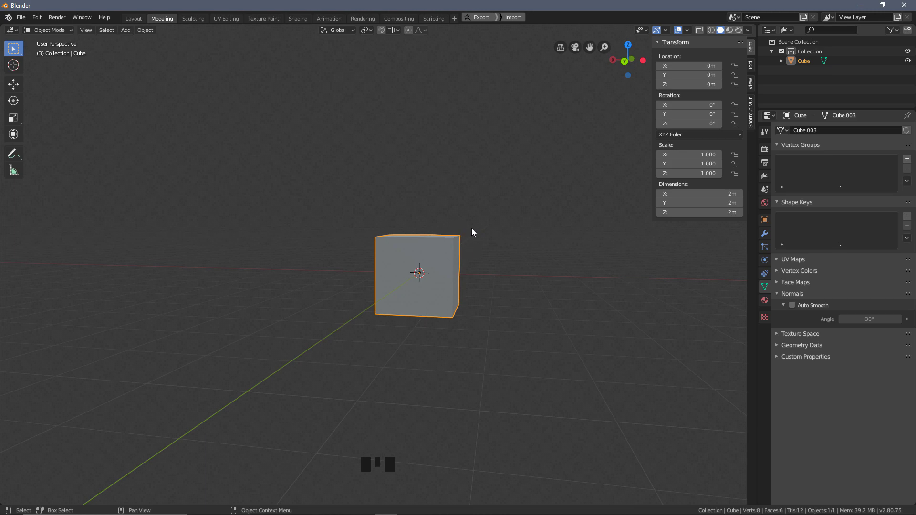
drag(497, 290, 489, 196)
key(g)
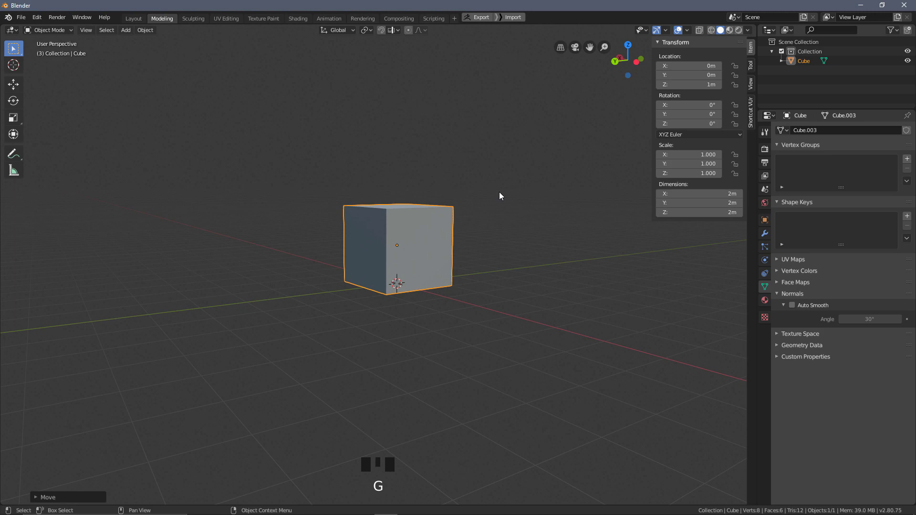
drag(433, 297, 328, 243)
drag(329, 244, 391, 195)
key(s)
key(ctrl+z)
key(s)
key(ctrl+z)
key(ctrl+z)
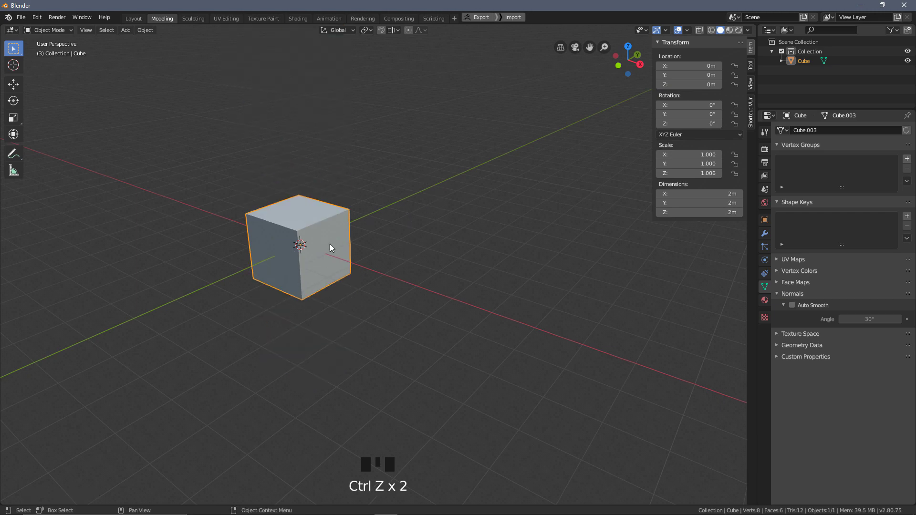
In Edit Mode move the mesh up 1 unit along Z, then return to Object Mode.
key(Tab)
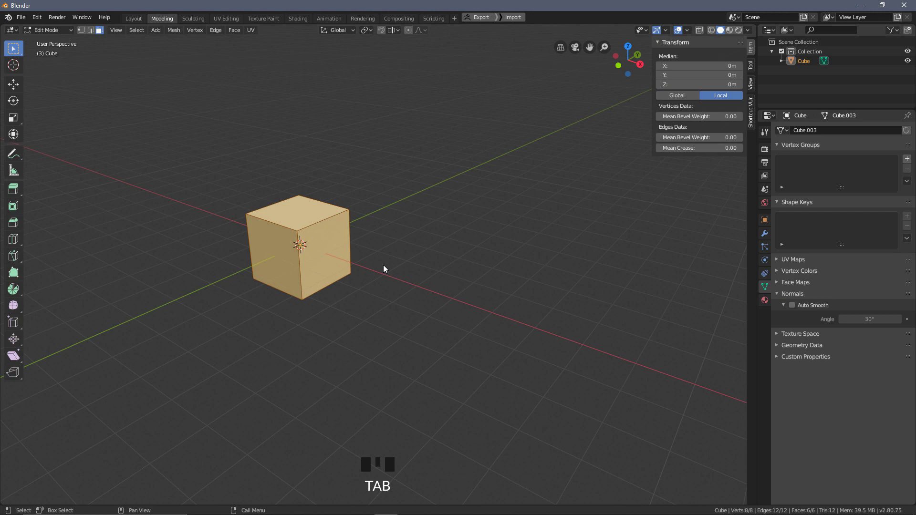
key(g)
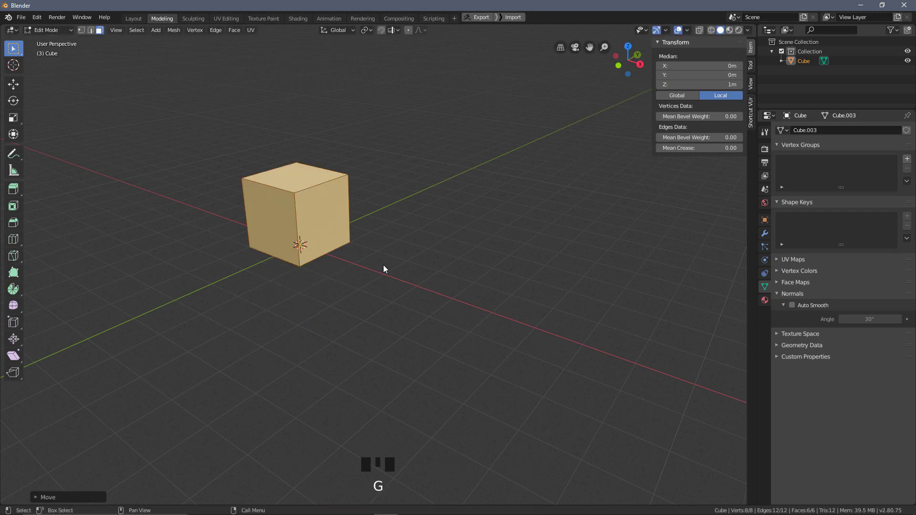
drag(431, 286, 328, 249)
drag(425, 235, 415, 245)
key(Tab)
drag(424, 204, 393, 186)
Stretch the cube along Z to about three times its height, then undo back to unit scale.
key(s)
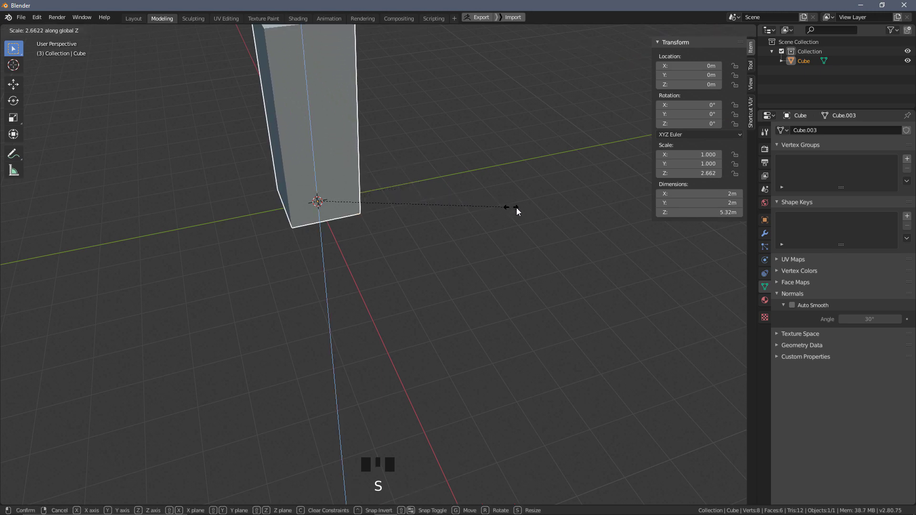
key(ctrl+z)
key(s)
drag(323, 251, 348, 248)
drag(348, 254, 378, 169)
key(ctrl+z)
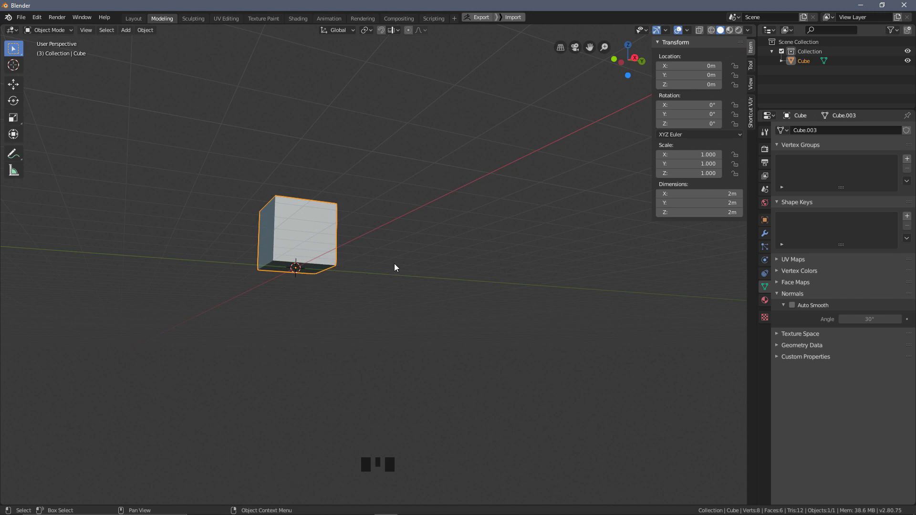
In Edit Mode start scaling the mesh around the origin, cancel it and return to Object Mode.
drag(345, 311, 369, 229)
key(Tab)
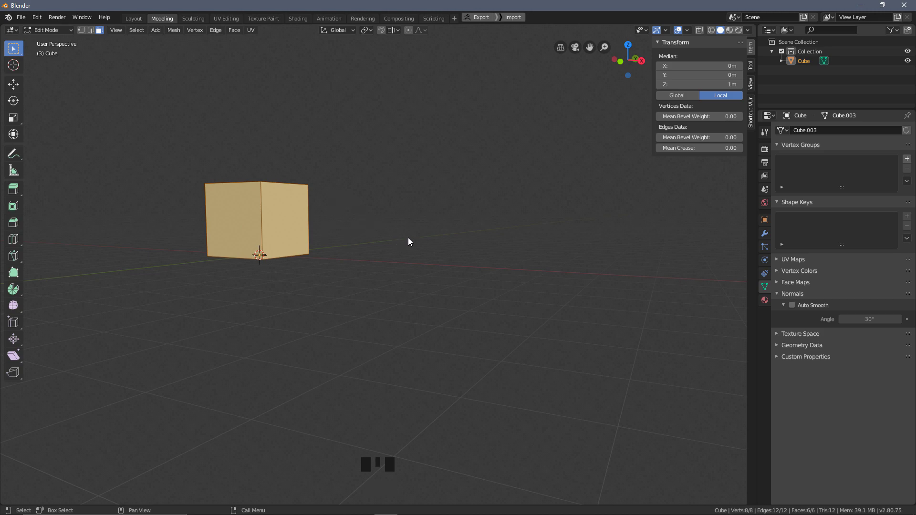
key(s)
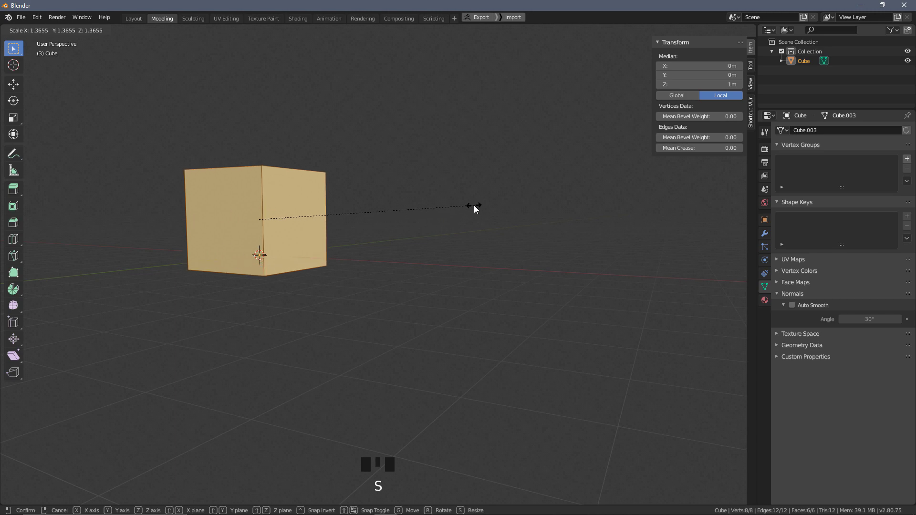
key(ctrl+z)
key(Tab)
drag(422, 197, 388, 214)
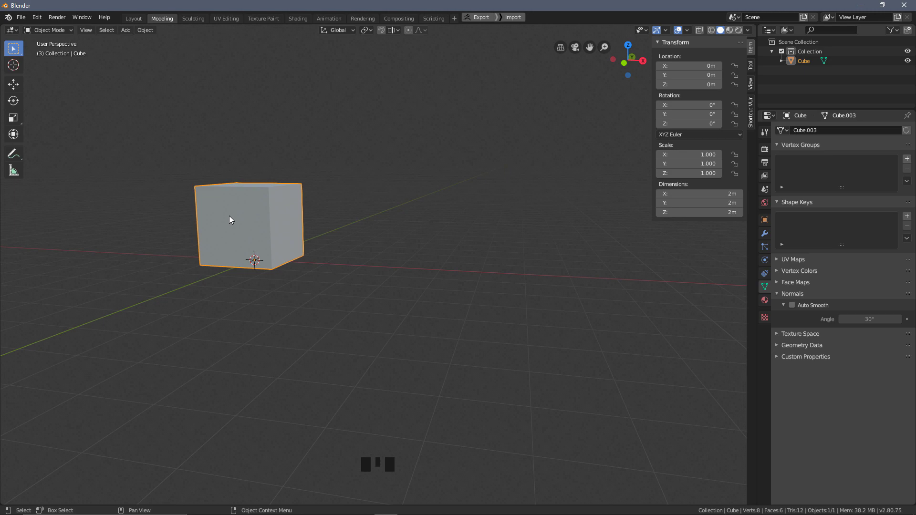
Delete and restore the cube, then in Edit Mode move the mesh back down to centre it on the origin.
key(x)
key(ctrl+z)
key(Tab)
click(381, 253)
key(Tab)
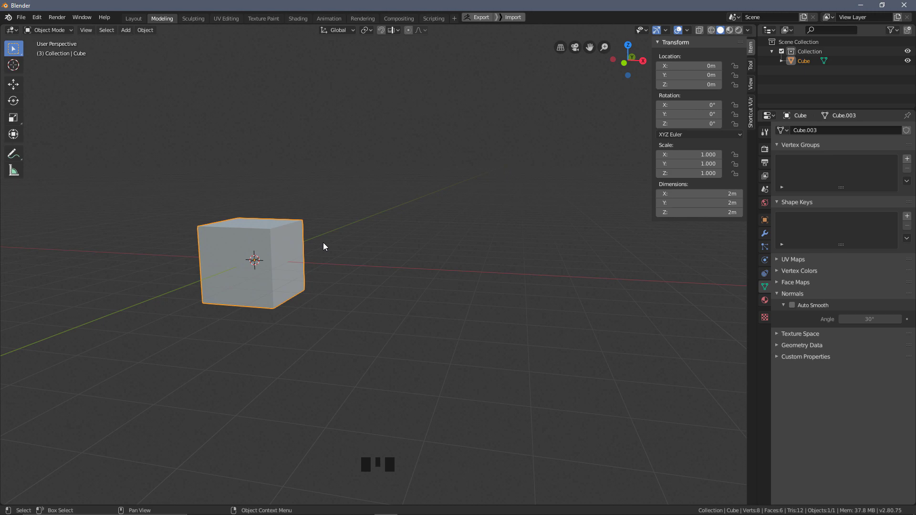
key(s)
key(ctrl+z)
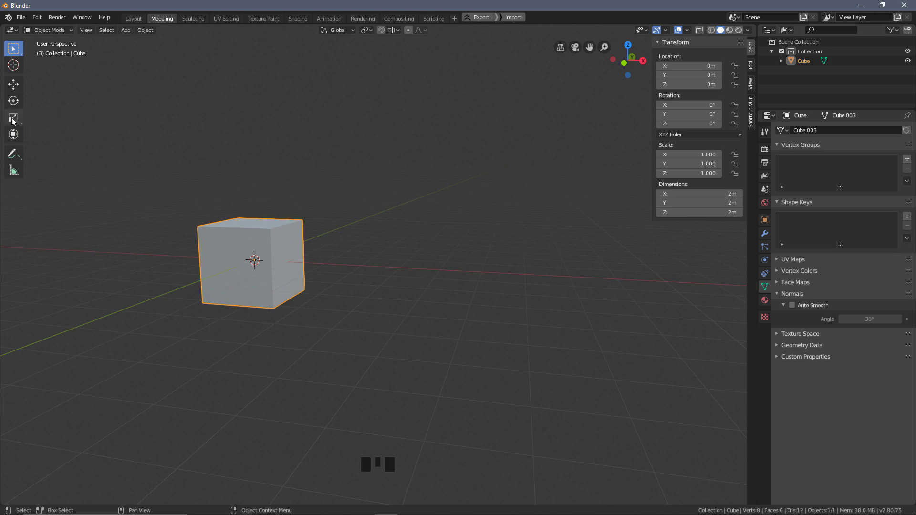
Pick the Scale tool and drag its gizmo several times, undoing each change.
click(14, 119)
key(ctrl+z)
click(260, 264)
key(ctrl+z)
click(258, 262)
key(ctrl+z)
drag(263, 267, 275, 271)
key(ctrl+z)
drag(256, 227, 315, 242)
key(ctrl+z)
key(ctrl+z)
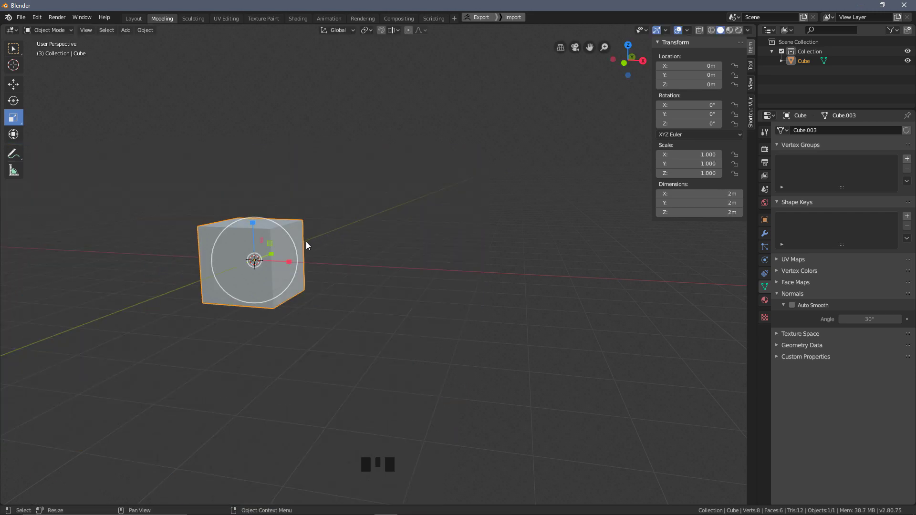
Pick the Rotate tool and turn the cube slightly around X with its gizmo, then undo.
drag(391, 296, 334, 236)
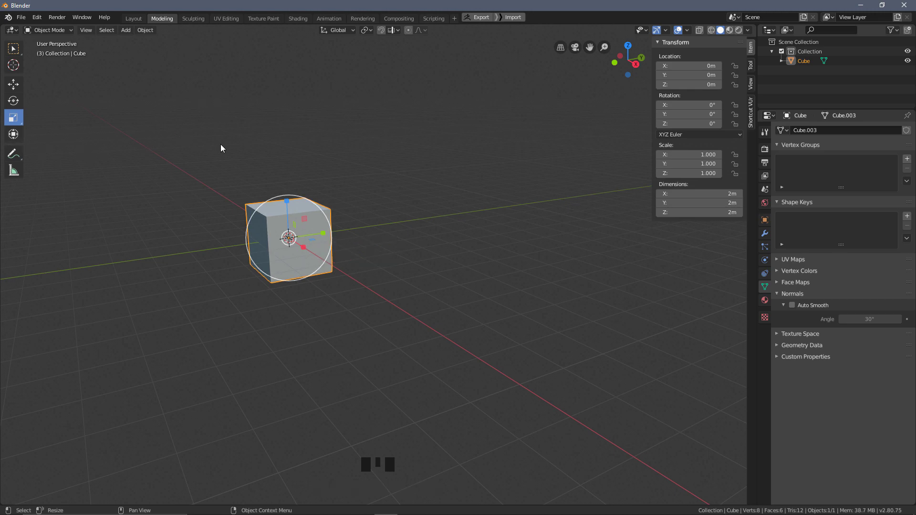
drag(219, 129, 19, 98)
click(19, 99)
drag(401, 186, 324, 189)
drag(325, 189, 359, 208)
key(ctrl+z)
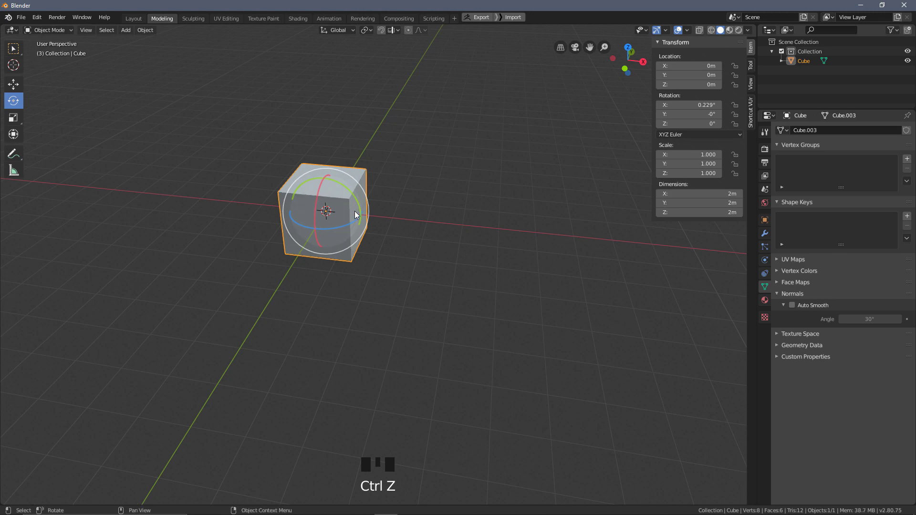
Trackball-rotate the cube freely to about -22°, -415°, 156° and return to the Select tool.
drag(363, 213, 342, 210)
drag(339, 209, 334, 197)
drag(337, 204, 326, 275)
click(18, 54)
Spin the cube further with R, then zero its X/Y/Z rotation in the Transform panel, keeping scale 1.
key(r)
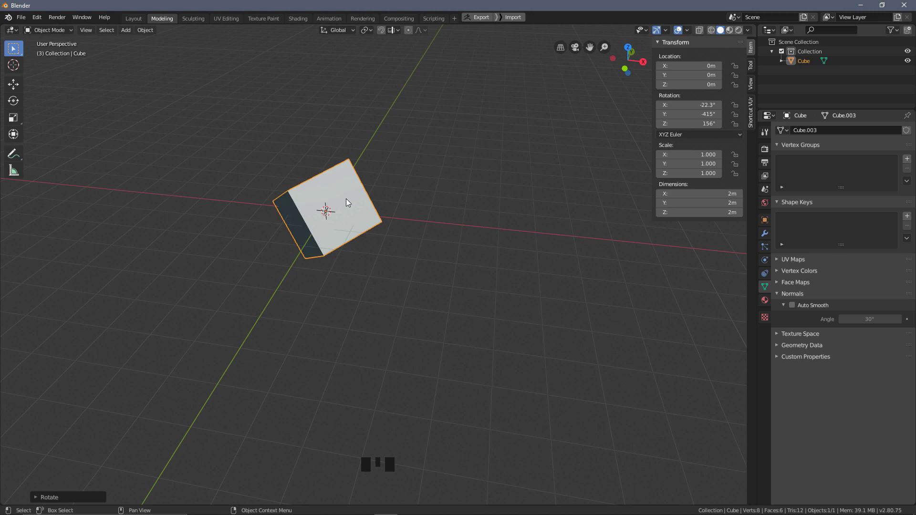
key(r)
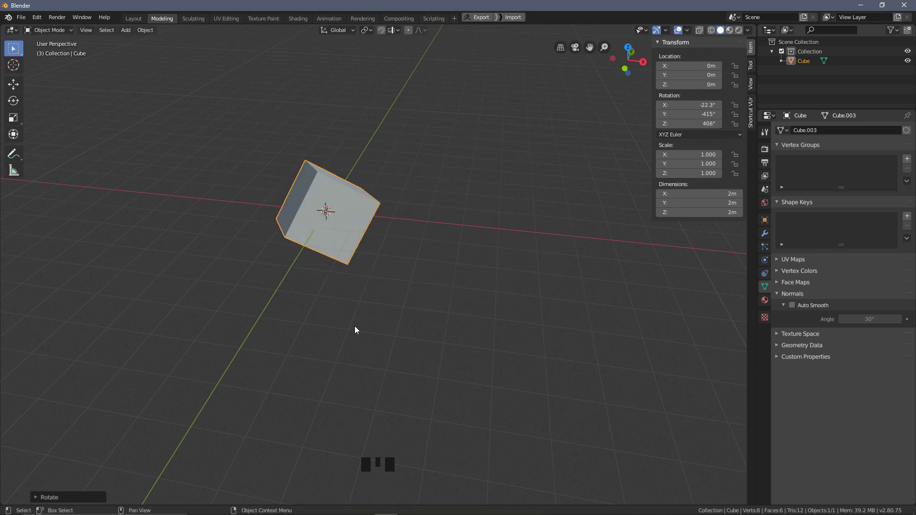
click(673, 103)
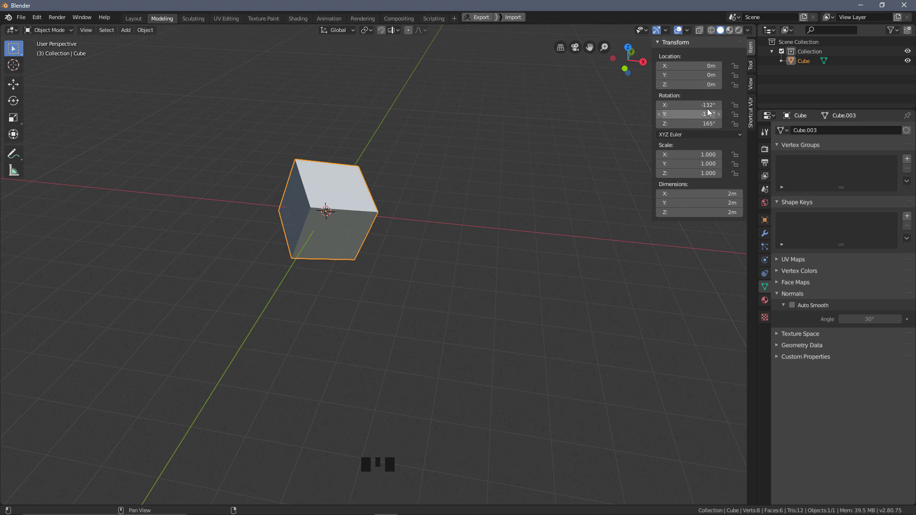
click(712, 111)
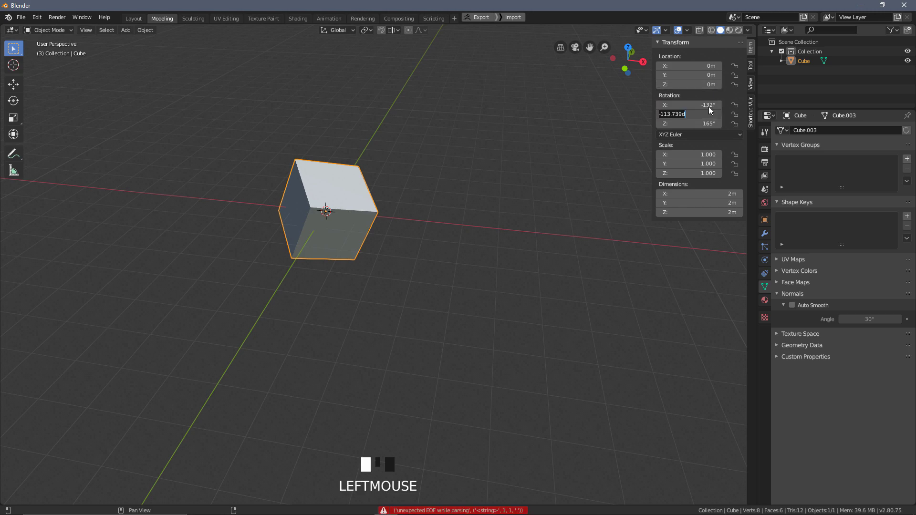
key(Tab)
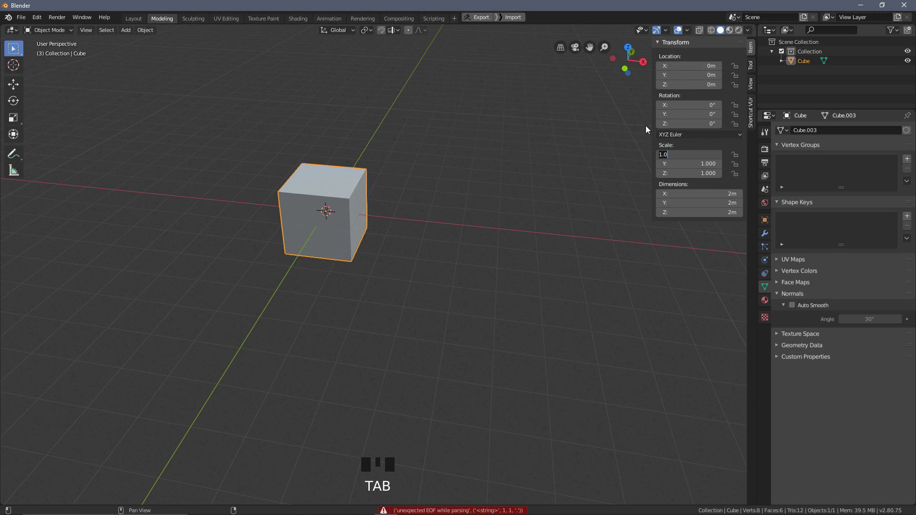
drag(452, 193, 329, 223)
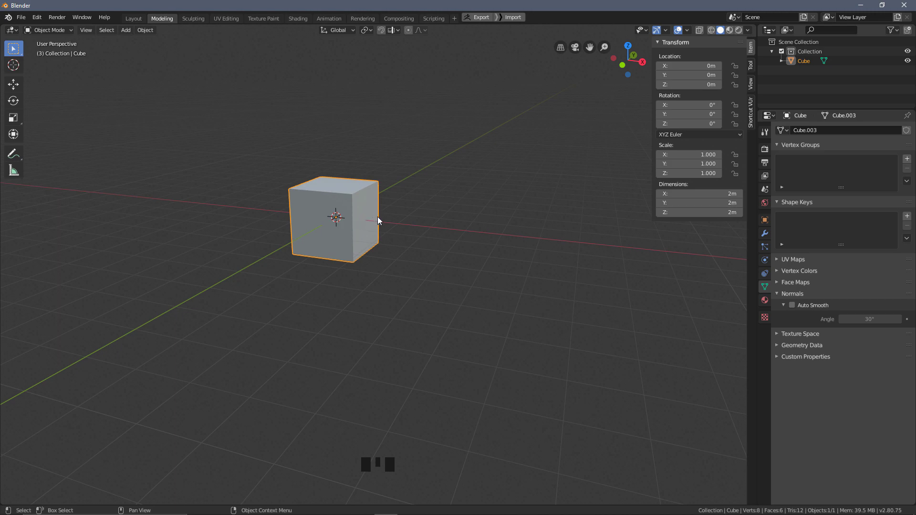
In Edit Mode lift the mesh 1 unit along Z with G Z 1, then return to Object Mode.
key(Tab)
key(g)
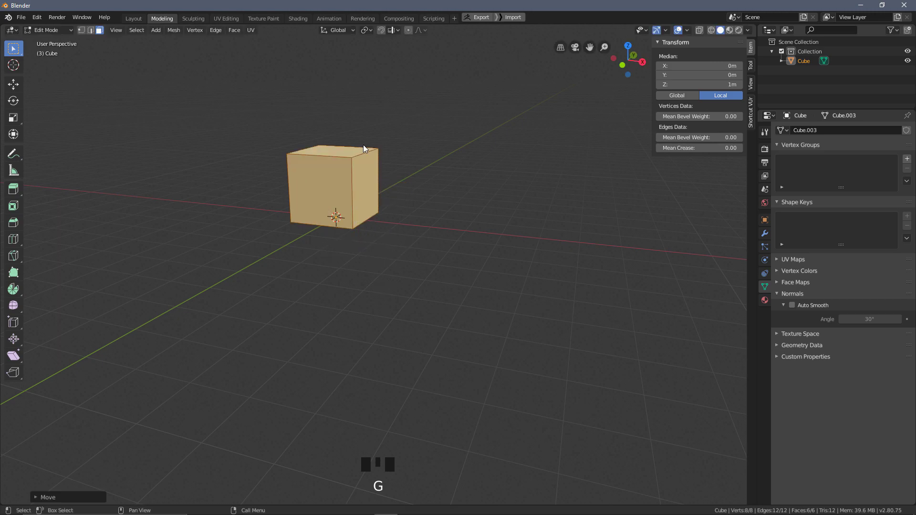
key(Tab)
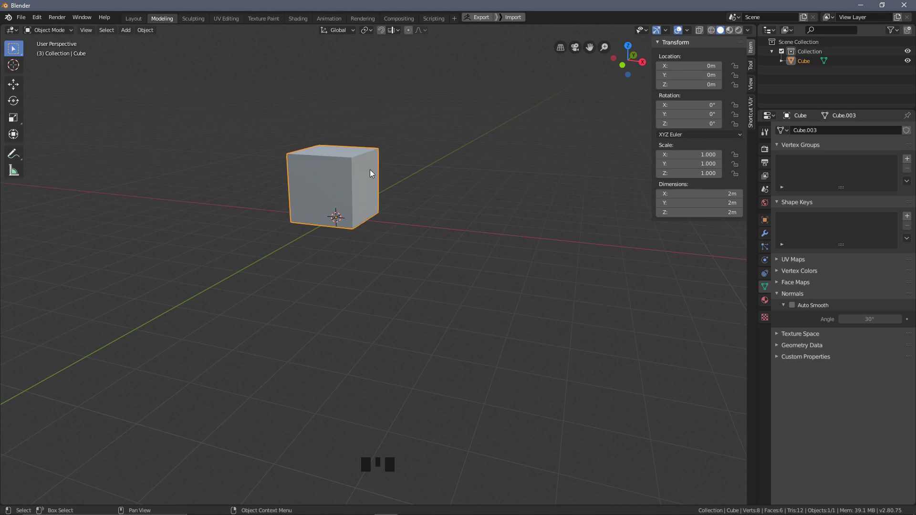
drag(427, 237, 429, 218)
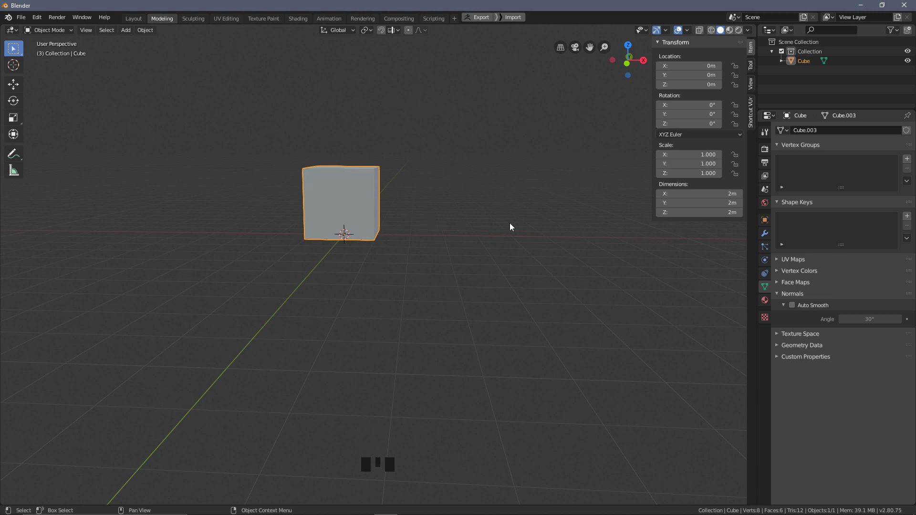